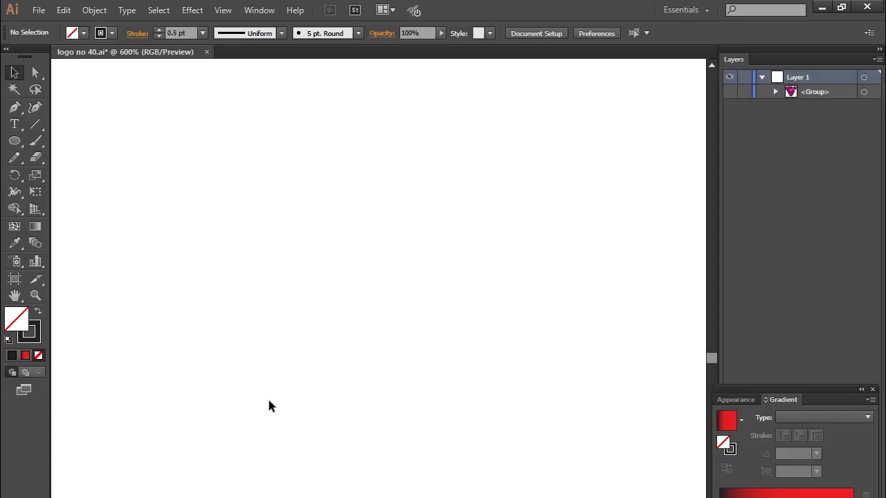
Draw one horizontal line, Alt-drag a copy below it and repeat with Ctrl+D into a stack of parallel lines.
{"action": "left_click", "coordinate": [42, 124]}
{"action": "left_click", "coordinate": [16, 69]}
{"action": "left_click_drag", "start_coordinate": [17, 70], "coordinate": [38, 70]}
{"action": "left_click_drag", "start_coordinate": [39, 70], "coordinate": [39, 69]}
{"action": "key", "text": "ctrl+d"}
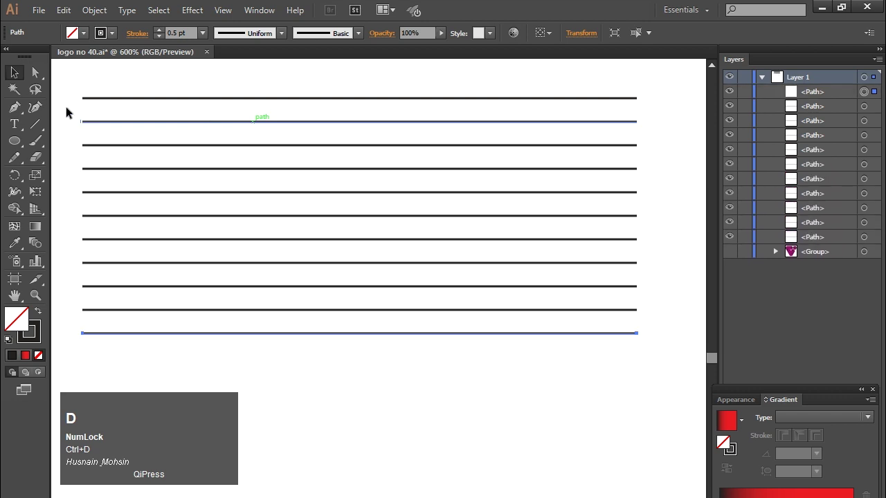
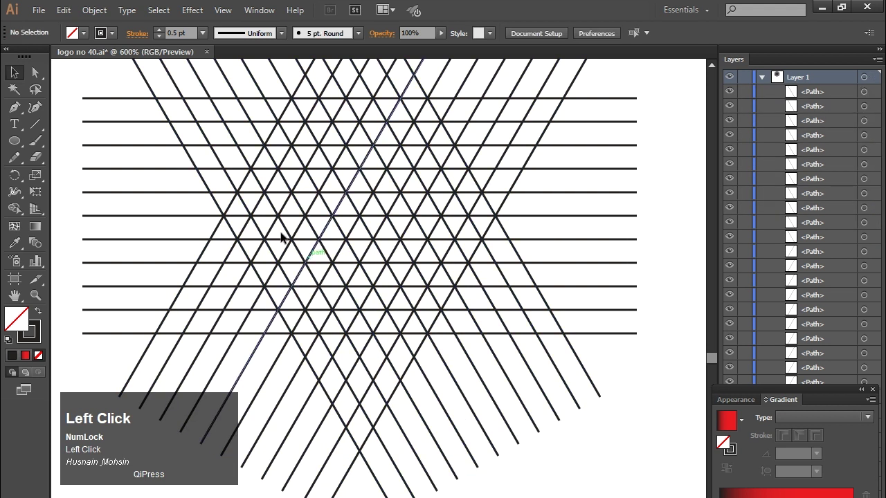
Zoom into the triangle grid and draw a small circle centred on one grid intersection.
{"action": "left_click", "coordinate": [18, 148]}
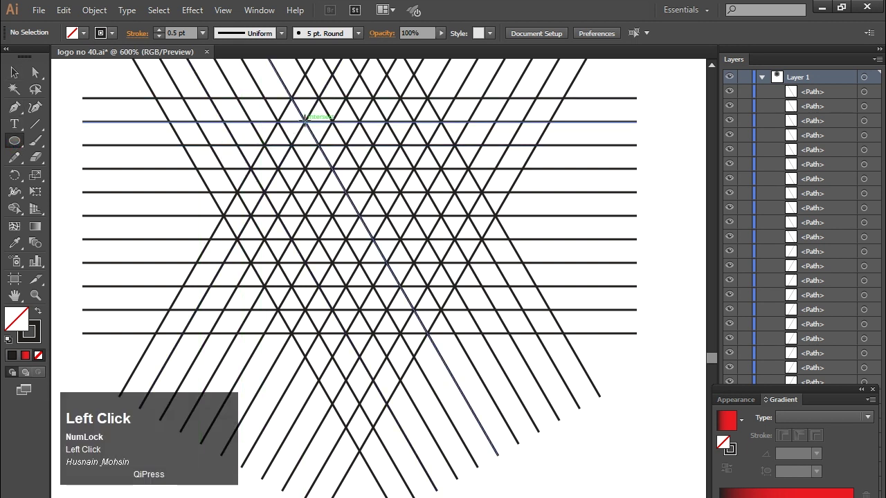
{"action": "key", "text": "z"}
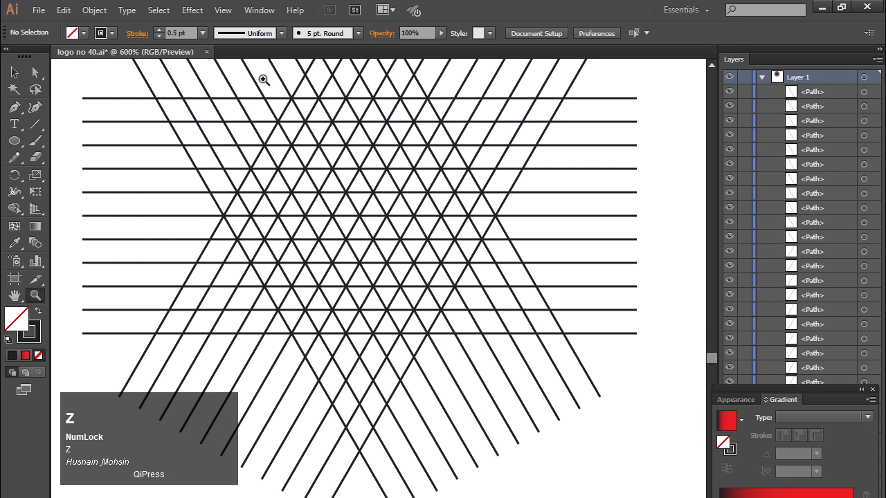
{"action": "left_click", "coordinate": [17, 69]}
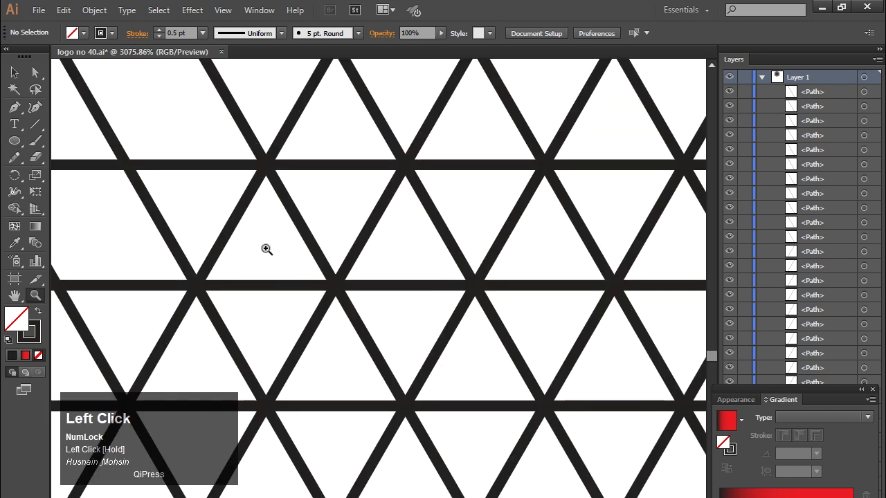
{"action": "key", "text": "ctrl+-"}
{"action": "key", "text": "space"}
{"action": "left_click", "coordinate": [17, 70]}
{"action": "key", "text": "space"}
{"action": "left_click_drag", "start_coordinate": [16, 69], "coordinate": [23, 76]}
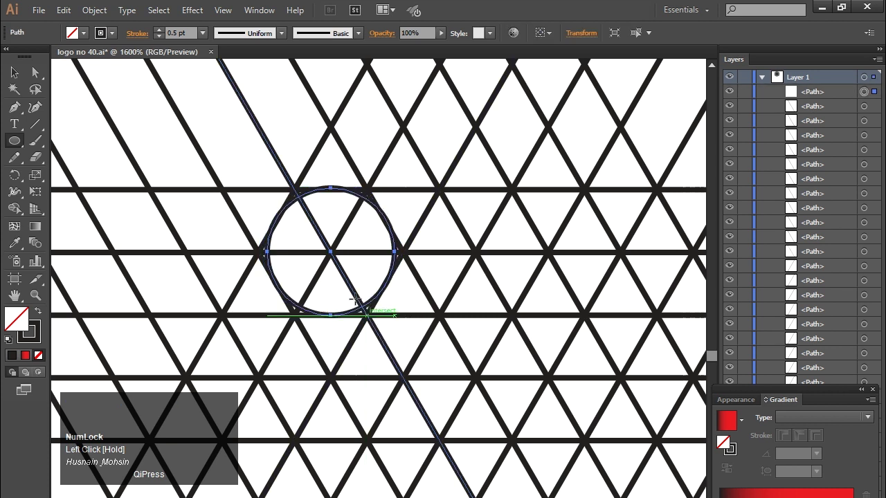
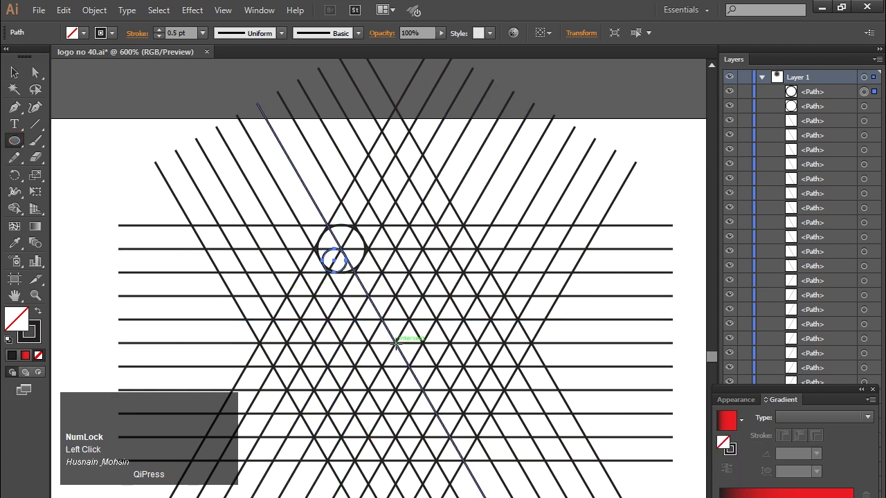
Duplicate the circle onto another intersection and resize it so its edge touches the neighbouring horizontal lines.
{"action": "key", "text": "shift+Num_Lock"}
{"action": "left_click", "coordinate": [17, 69]}
{"action": "left_click_drag", "start_coordinate": [16, 69], "coordinate": [17, 70]}
{"action": "key", "text": "z"}
{"action": "left_click", "coordinate": [16, 69]}
{"action": "key", "text": "space"}
{"action": "left_click", "coordinate": [17, 69]}
{"action": "key", "text": "space"}
{"action": "left_click", "coordinate": [13, 75]}
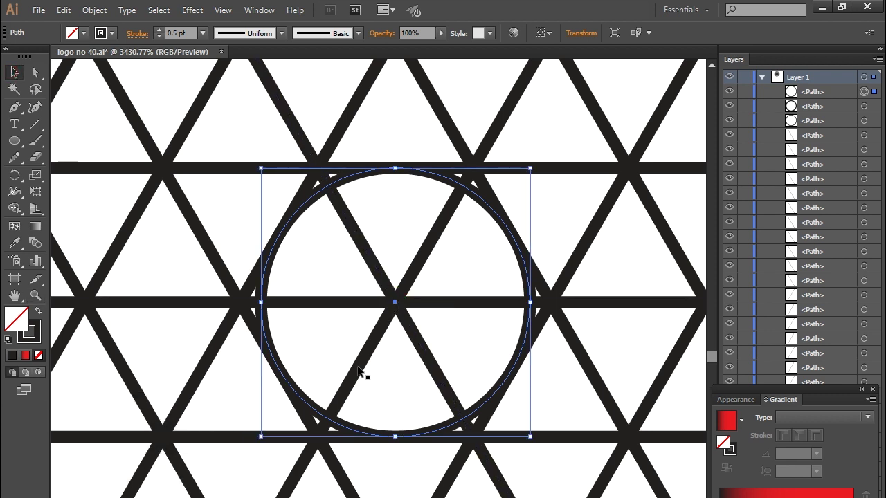
{"action": "key", "text": "shift+Num_Lock"}
{"action": "left_click", "coordinate": [388, 409]}
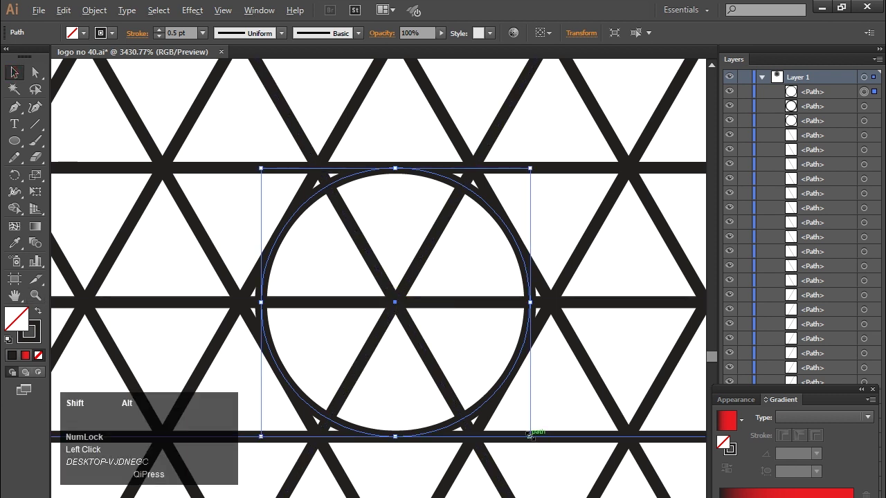
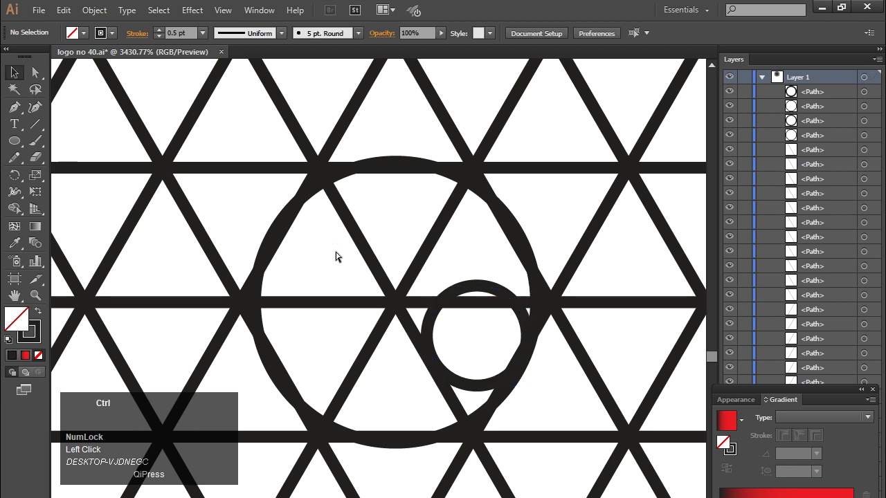
Select the whole grid and merge cells with Shape Builder into the top band and left leg of the ribbon.
{"action": "key", "text": "z"}
{"action": "left_click_drag", "start_coordinate": [16, 69], "coordinate": [17, 209]}
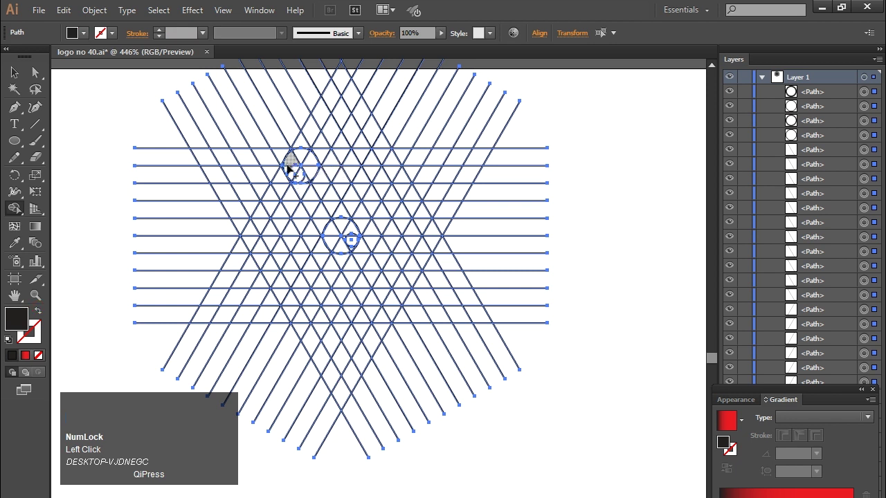
{"action": "left_click_drag", "start_coordinate": [17, 69], "coordinate": [17, 69]}
{"action": "key", "text": "z"}
{"action": "left_click_drag", "start_coordinate": [16, 70], "coordinate": [16, 69]}
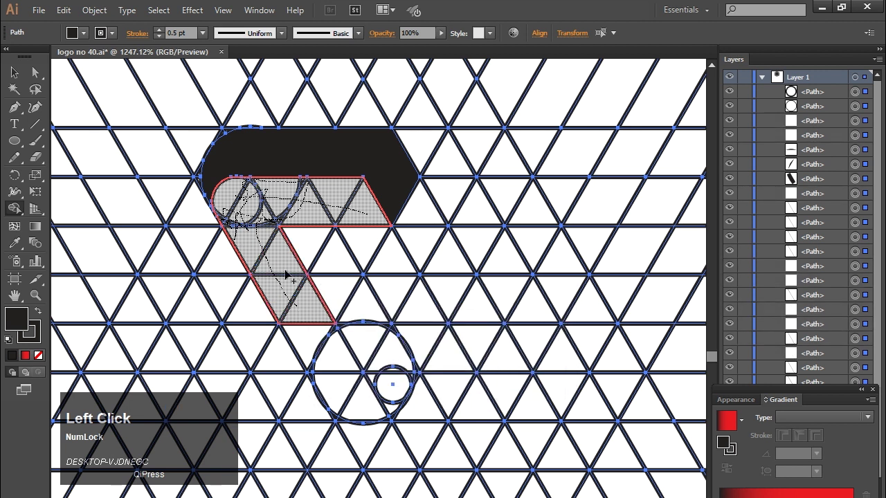
Extend the black band with further merged cells and the rounded corner area, undoing stray merges.
{"action": "left_click_drag", "start_coordinate": [16, 70], "coordinate": [17, 69]}
{"action": "key", "text": "ctrl+z"}
{"action": "left_click_drag", "start_coordinate": [16, 70], "coordinate": [16, 69]}
{"action": "key", "text": "ctrl+z"}
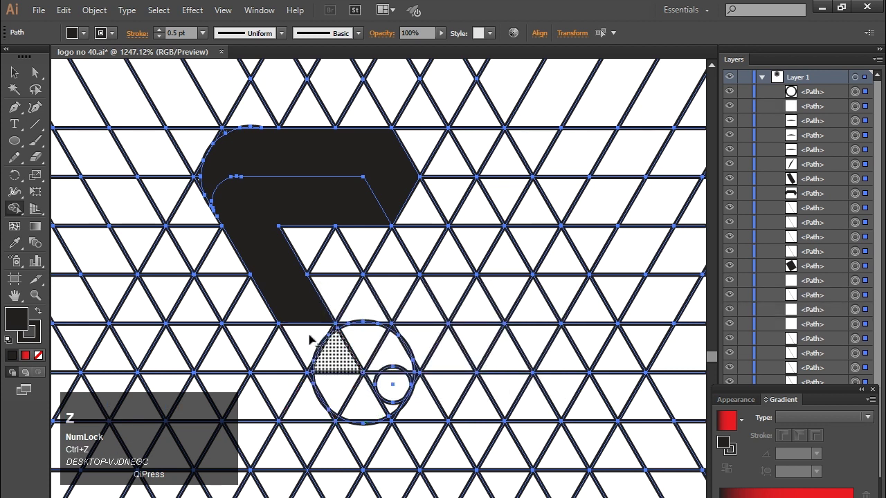
{"action": "left_click_drag", "start_coordinate": [17, 69], "coordinate": [16, 69]}
{"action": "key", "text": "ctrl+z"}
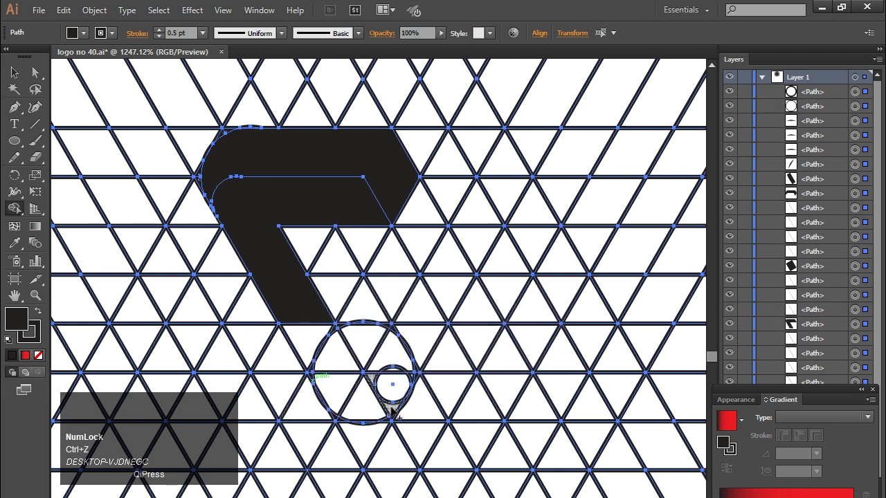
Reselect everything and merge cells into the rounded bottom end and the V-shaped ribbon arm.
{"action": "left_click", "coordinate": [17, 75]}
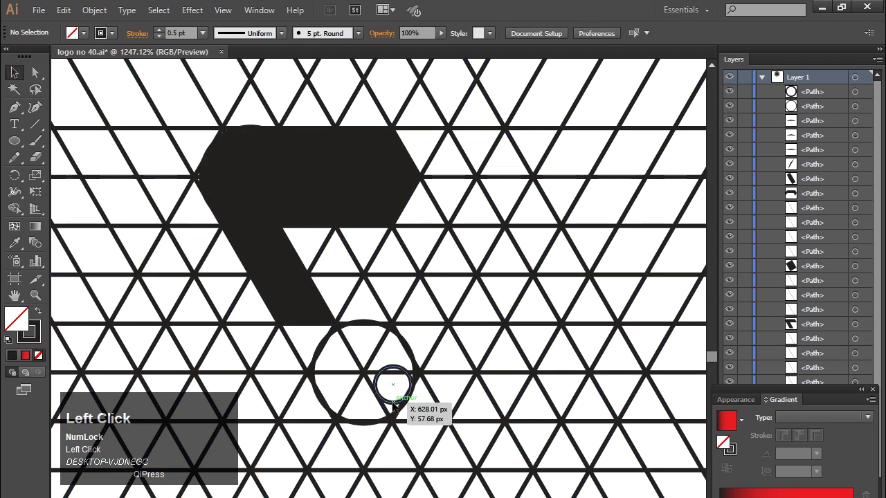
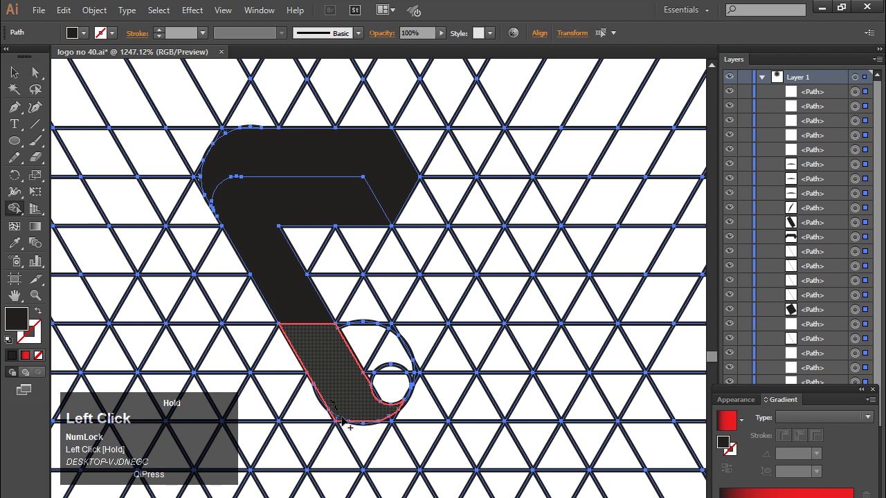
{"action": "key", "text": "ctrl+z"}
{"action": "left_click_drag", "start_coordinate": [17, 70], "coordinate": [16, 70]}
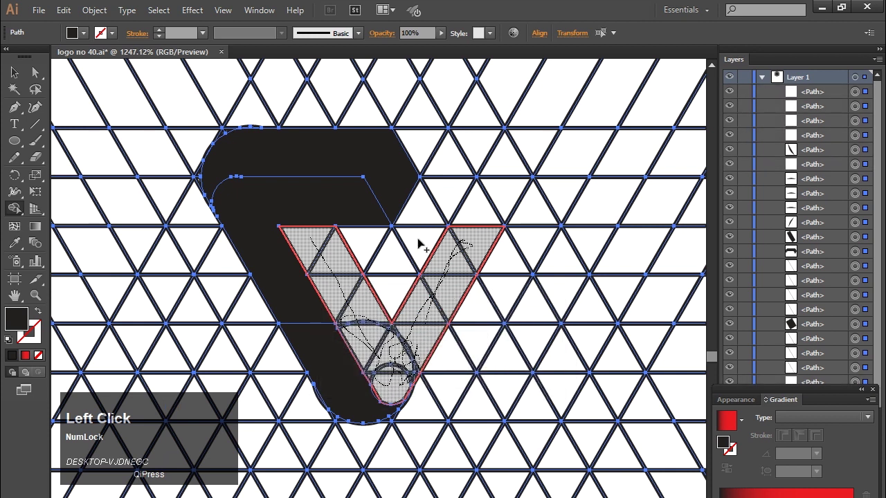
{"action": "left_click_drag", "start_coordinate": [17, 69], "coordinate": [20, 72]}
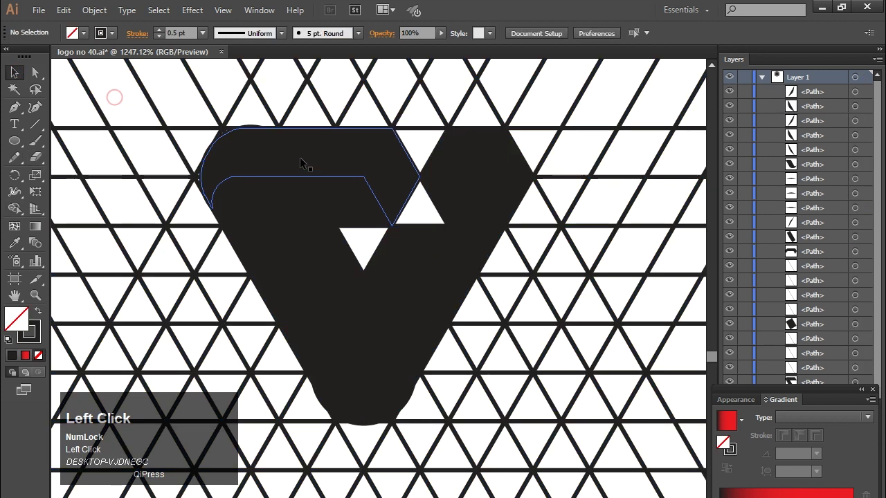
Select the ribbon pieces, invert the selection via the Select menu and delete the grid lines and guide circles.
{"action": "left_click", "coordinate": [38, 70]}
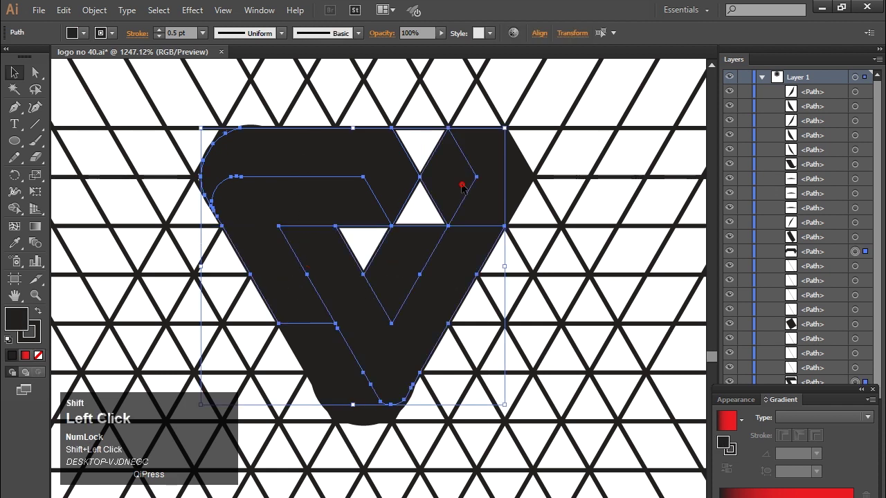
{"action": "left_click", "coordinate": [39, 70]}
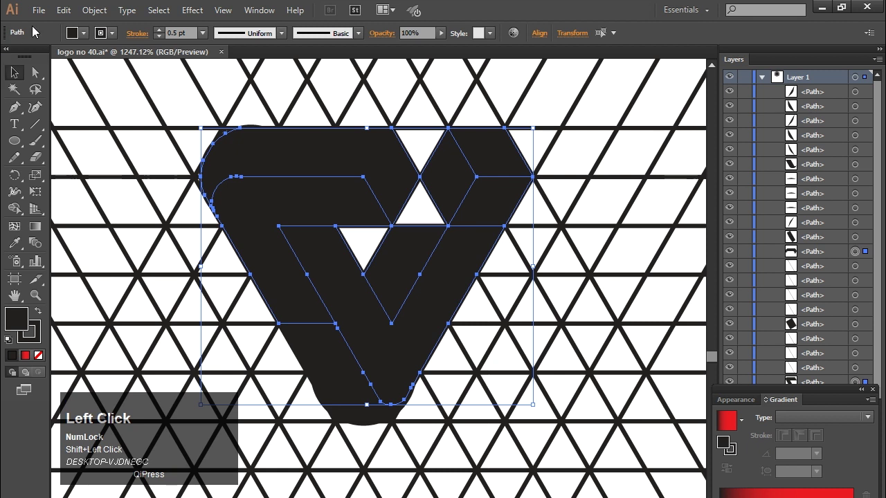
{"action": "left_click", "coordinate": [61, 13]}
{"action": "left_click", "coordinate": [100, 70]}
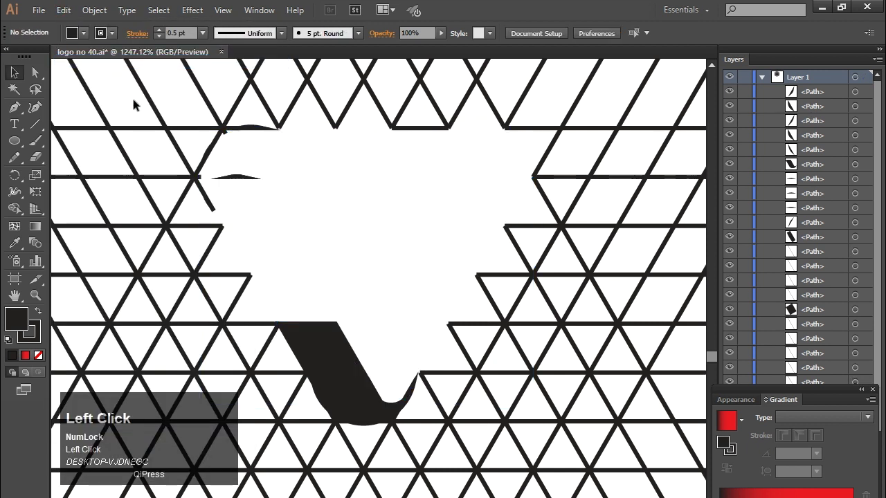
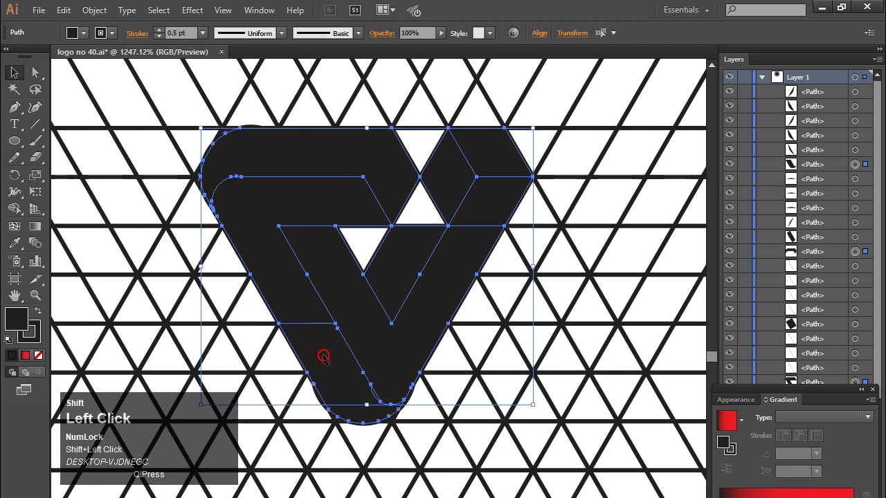
{"action": "left_click", "coordinate": [65, 15]}
{"action": "left_click", "coordinate": [39, 70]}
{"action": "left_click", "coordinate": [39, 70]}
{"action": "key", "text": "Delete"}
Remove the strokes so the logo reads as a solid black rounded interlocking triangle.
{"action": "left_click", "coordinate": [63, 15]}
{"action": "left_click_drag", "start_coordinate": [103, 136], "coordinate": [117, 35]}
{"action": "left_click", "coordinate": [17, 69]}
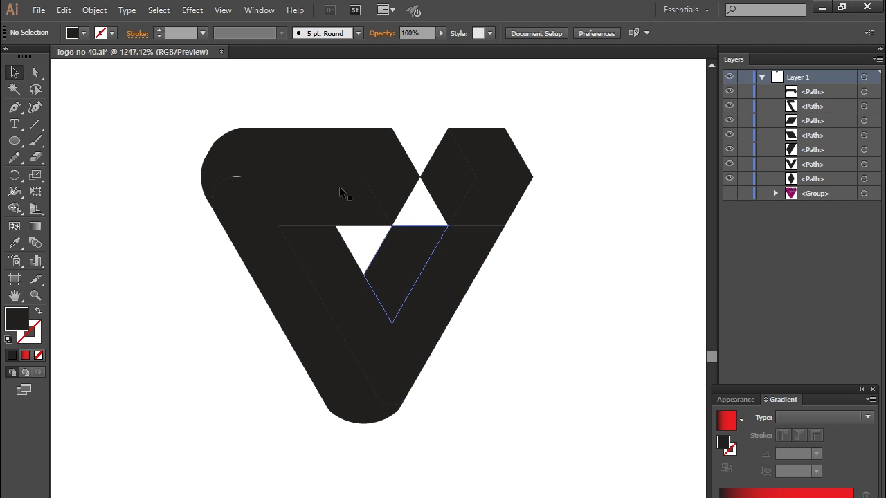
Apply magenta-to-dark linear gradients to the ribbon pieces and re-angle them so the folds look shaded.
{"action": "left_click_drag", "start_coordinate": [392, 316], "coordinate": [18, 67]}
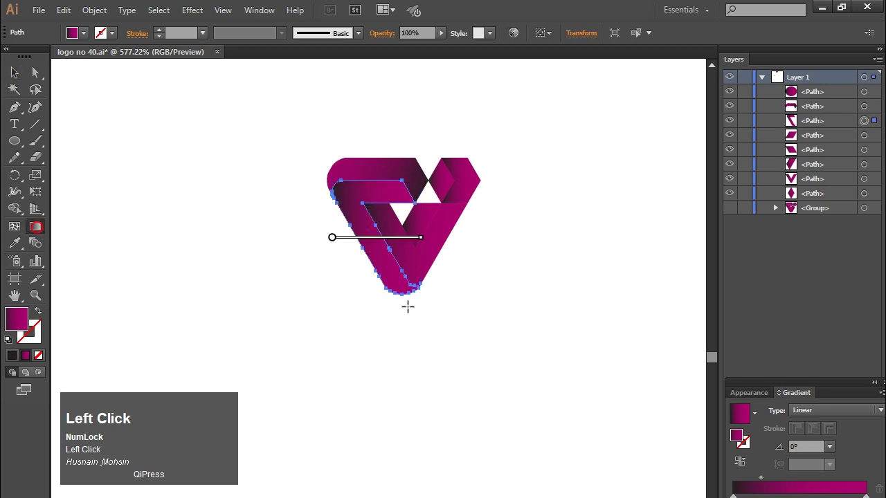
{"action": "left_click", "coordinate": [17, 69]}
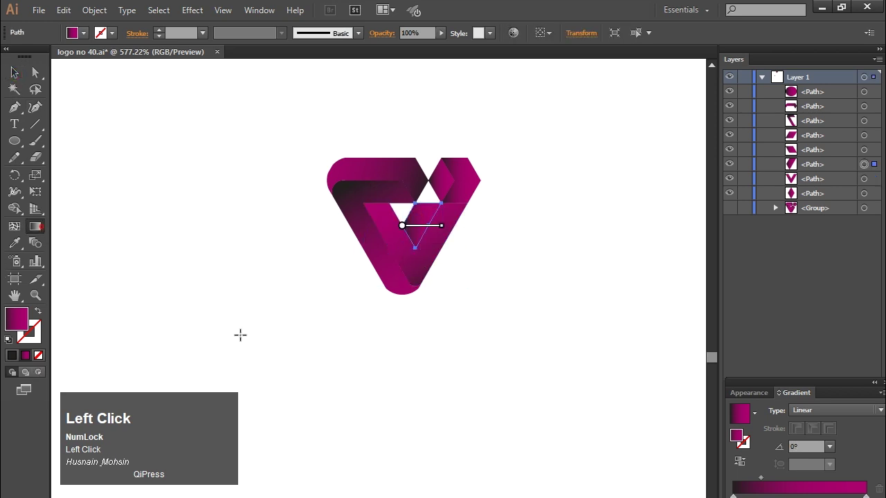
{"action": "left_click", "coordinate": [16, 69]}
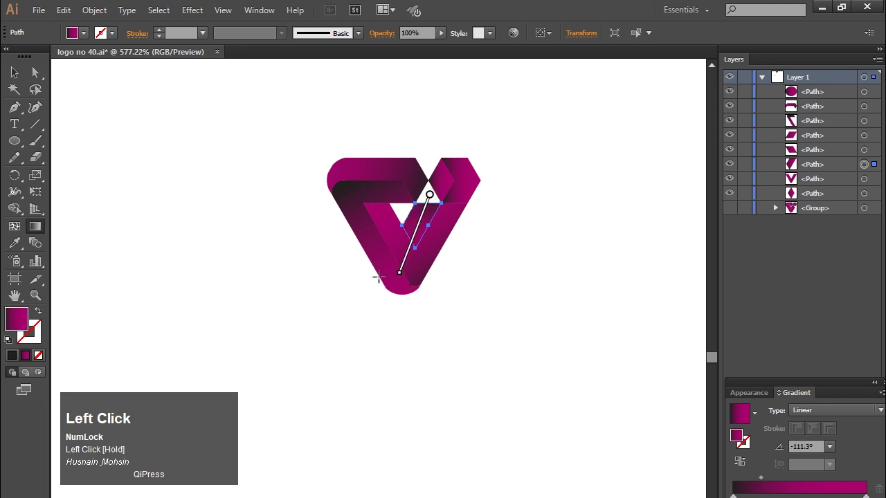